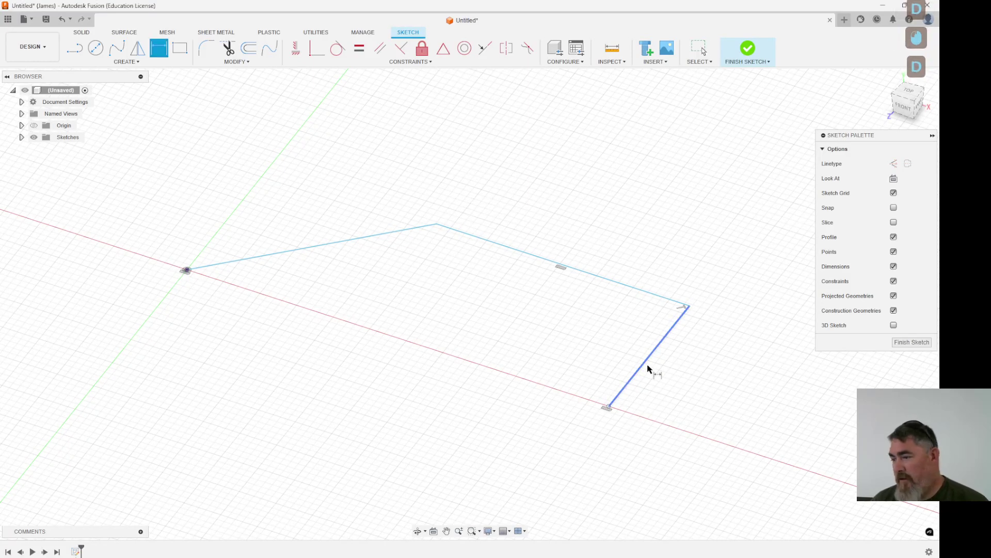
Dimension two of the sketch lines to lengths 3 and 2.
{"action": "middle_click", "coordinate": [641, 376]}
{"action": "middle_click", "coordinate": [637, 375]}
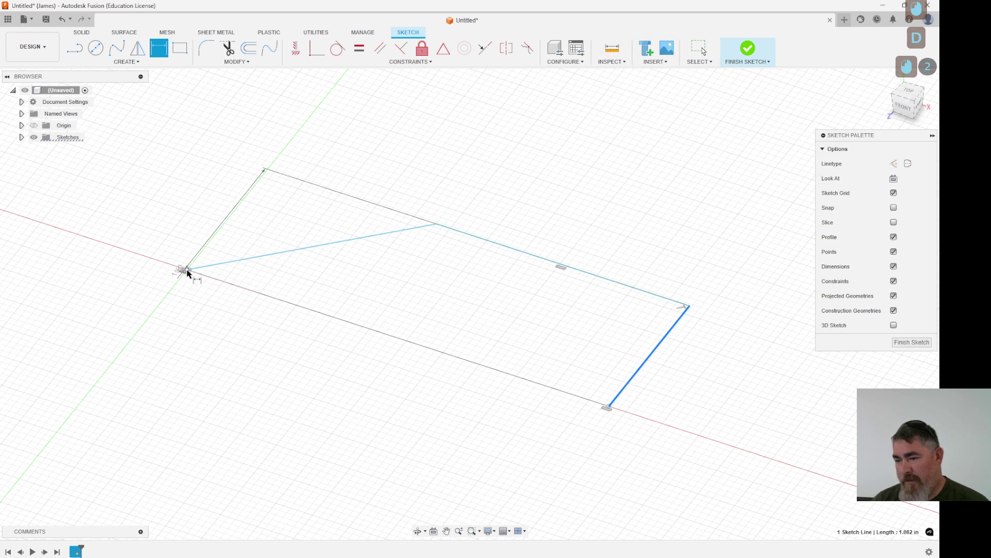
{"action": "left_click", "coordinate": [192, 271]}
{"action": "left_click", "coordinate": [530, 46]}
{"action": "key", "text": "KP_3"}
{"action": "key", "text": "KP_Enter"}
{"action": "right_click", "coordinate": [499, 236]}
{"action": "left_click", "coordinate": [628, 416]}
{"action": "left_click", "coordinate": [769, 400]}
{"action": "key", "text": "KP_2"}
{"action": "key", "text": "KP_Enter"}
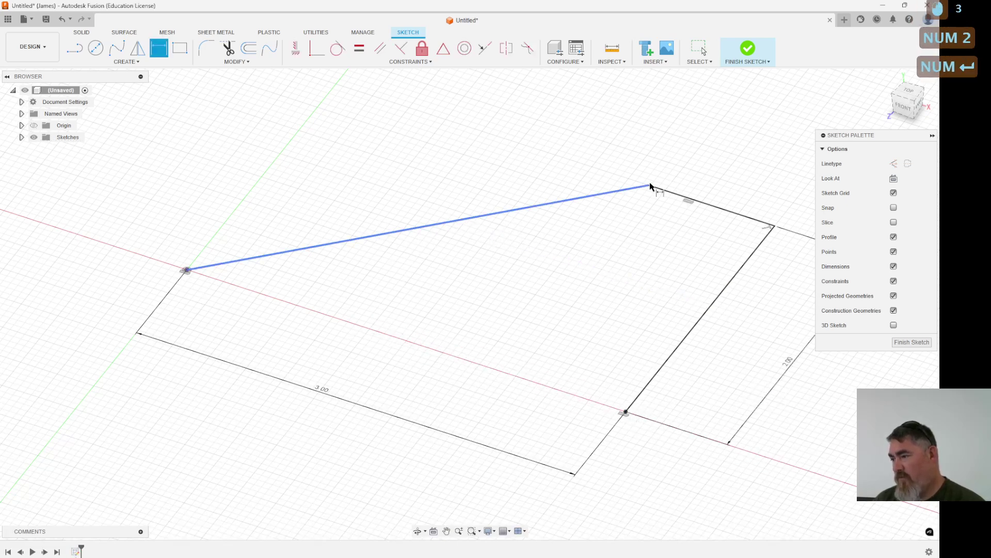
Dimension the top sketch line to 1.50 and finish dimensioning.
{"action": "left_click", "coordinate": [665, 188]}
{"action": "left_click", "coordinate": [697, 153]}
{"action": "key", "text": "KP_1"}
{"action": "key", "text": "KP_Decimal"}
{"action": "key", "text": "KP_5"}
{"action": "key", "text": "KP_Enter"}
{"action": "key", "text": "Escape"}
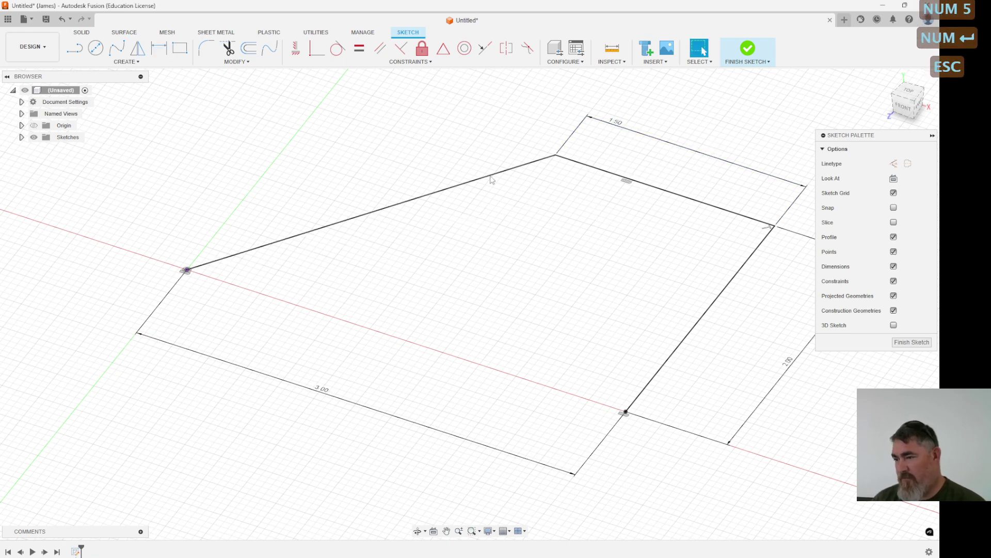
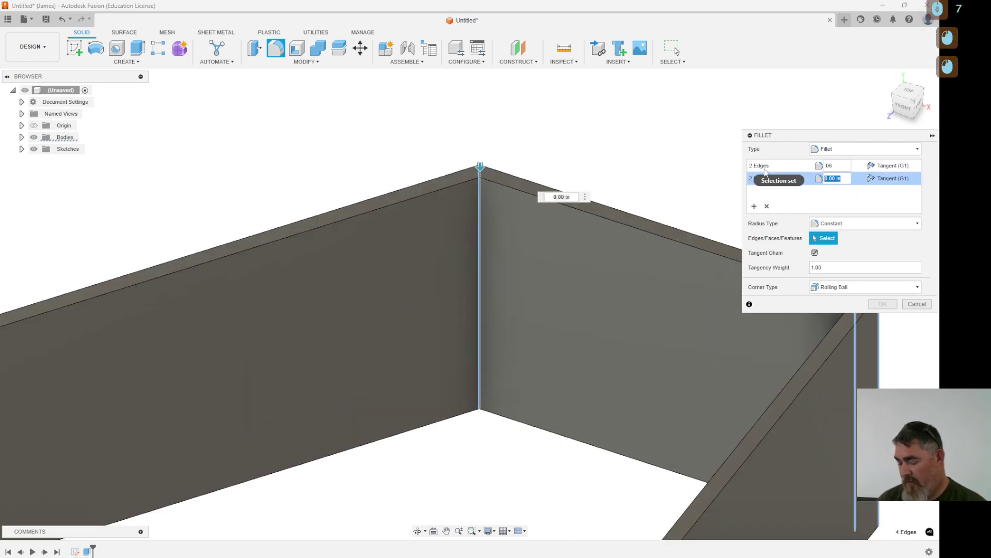
Apply corner fillets with radius .06+.0059 to the wall body.
{"action": "key", "text": "KP_Decimal"}
{"action": "key", "text": "KP_0"}
{"action": "key", "text": "KP_6"}
{"action": "key", "text": "KP_Add"}
{"action": "key", "text": "KP_Decimal"}
{"action": "key", "text": "KP_0"}
{"action": "key", "text": "KP_0"}
{"action": "key", "text": "KP_5"}
{"action": "key", "text": "KP_9"}
{"action": "key", "text": "KP_Enter"}
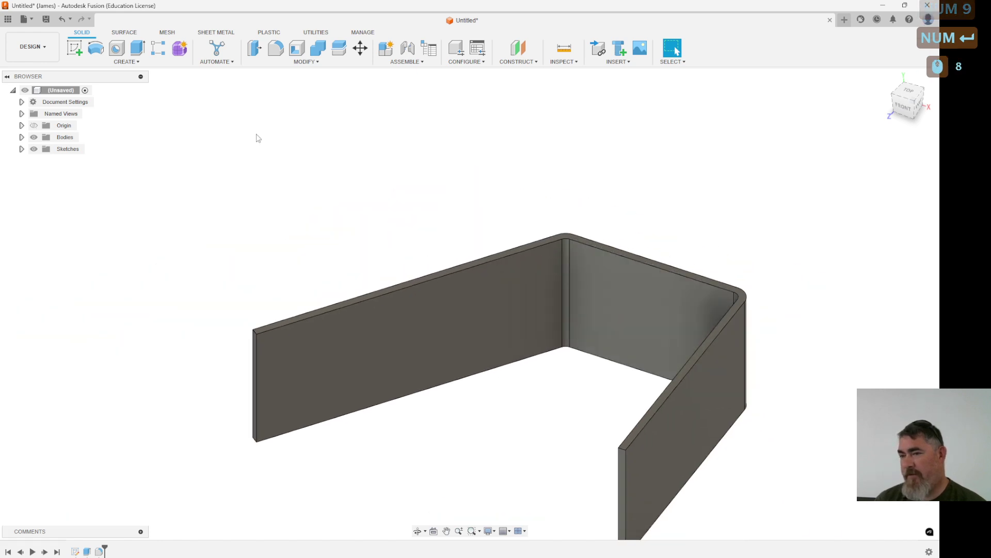
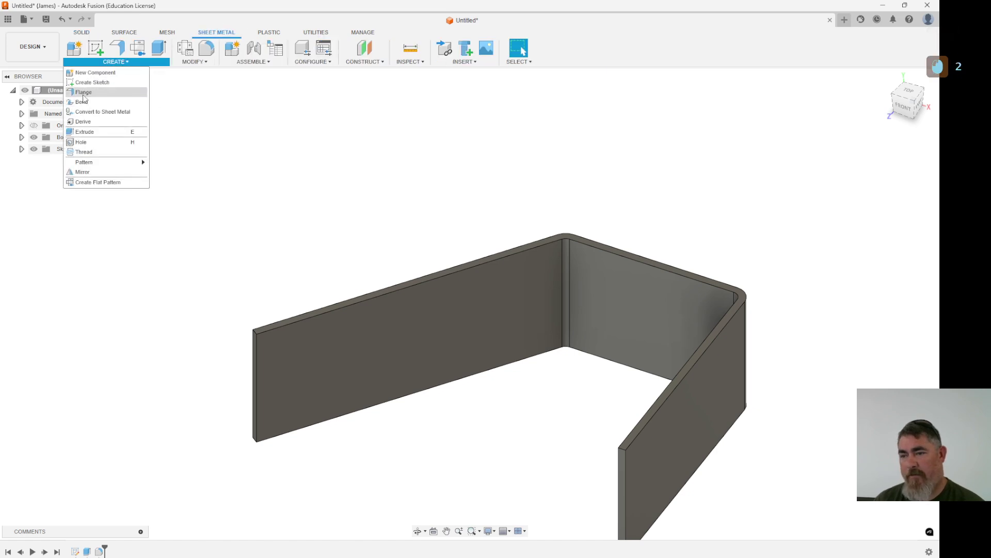
Start Convert to Sheet Metal and select a wall face as the source.
{"action": "right_click", "coordinate": [94, 118]}
{"action": "left_click", "coordinate": [617, 297]}
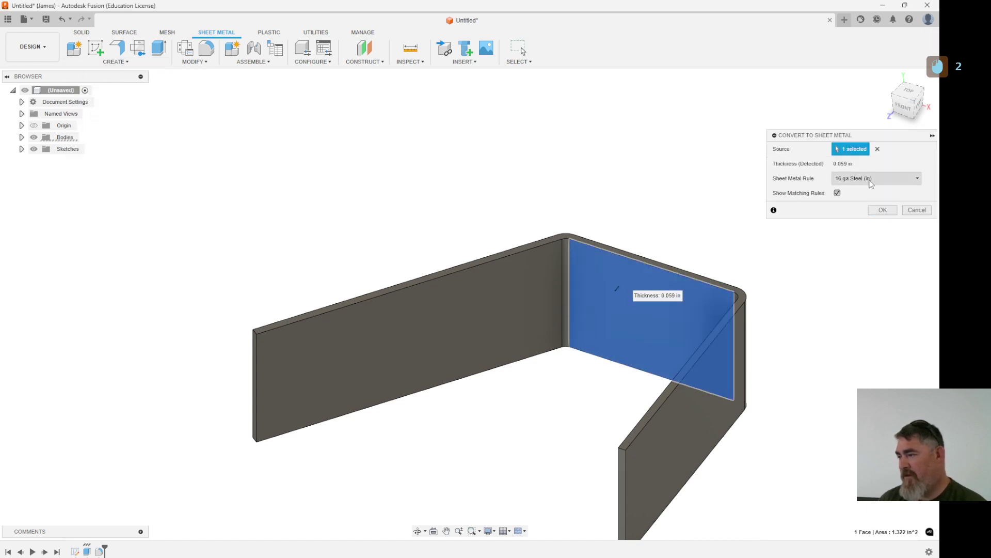